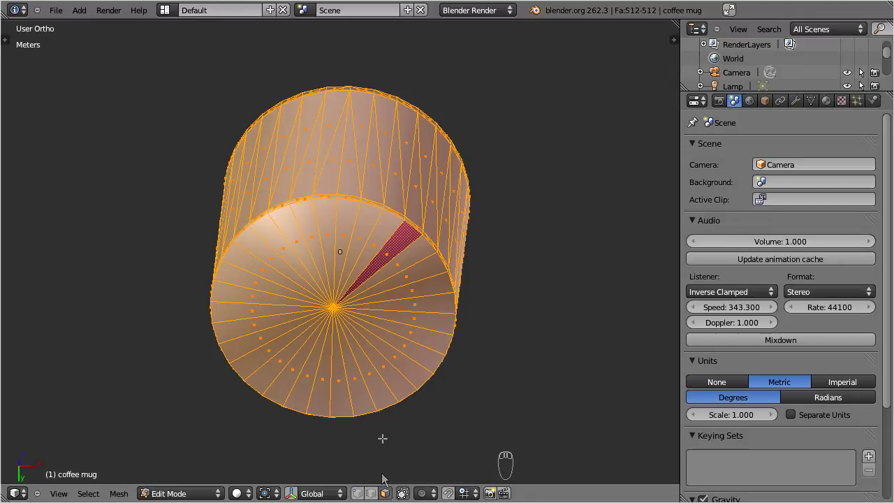
- Zoom to the selected wedge face on the mug's bottom and bring up the UV Mapping menu with U
drag(378, 263, 373, 263)
key(KP_Decimal)
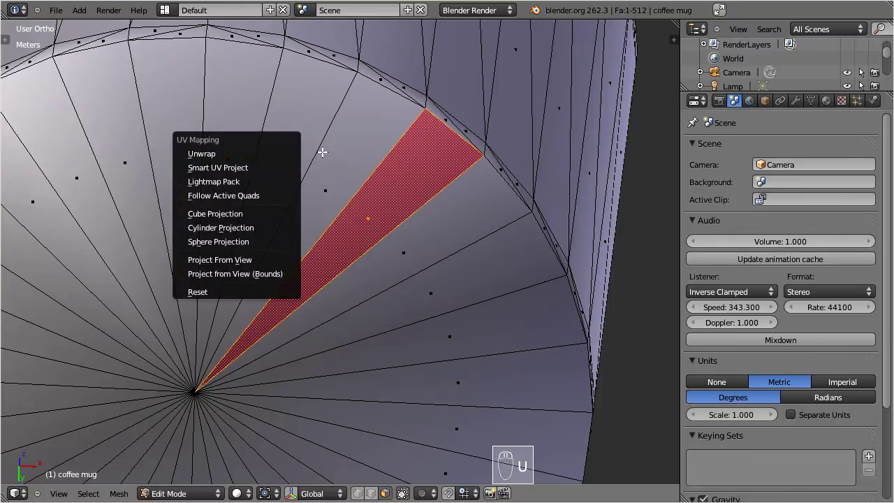
key(u)
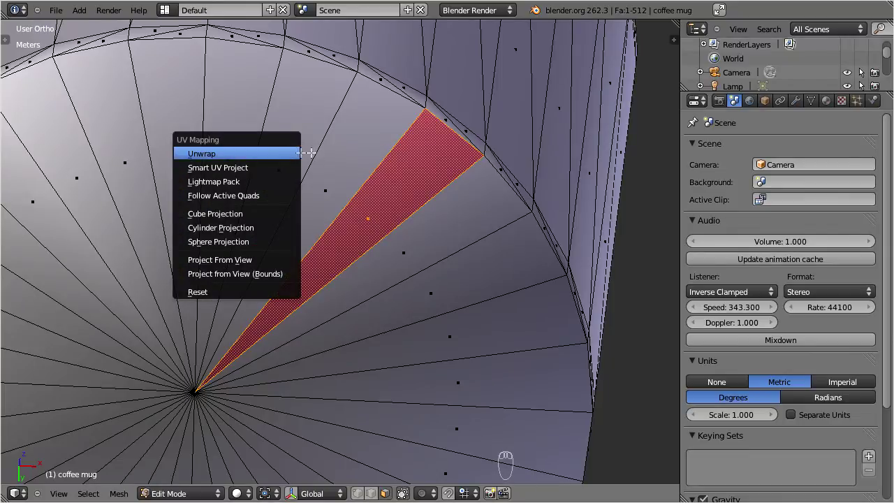
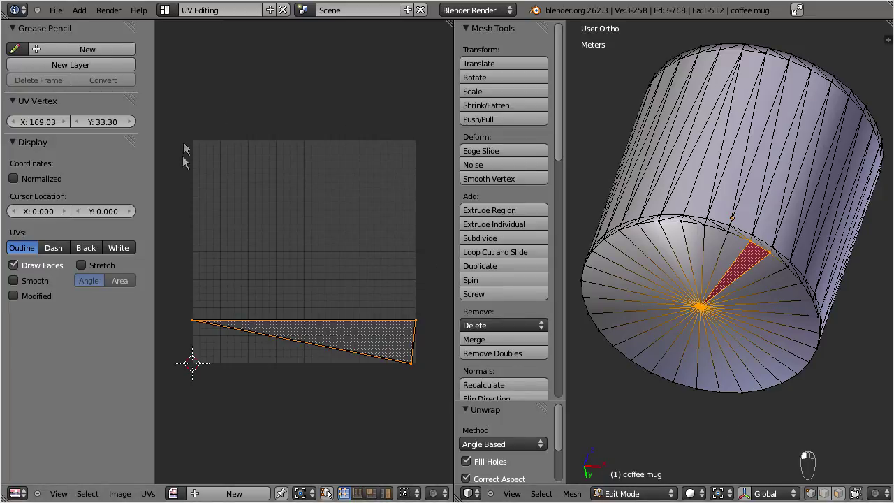
- Inspect the unwrapped wedge triangle in the UV/Image Editor beside the mug in the UV Editing layout
drag(369, 391, 197, 324)
drag(198, 324, 131, 458)
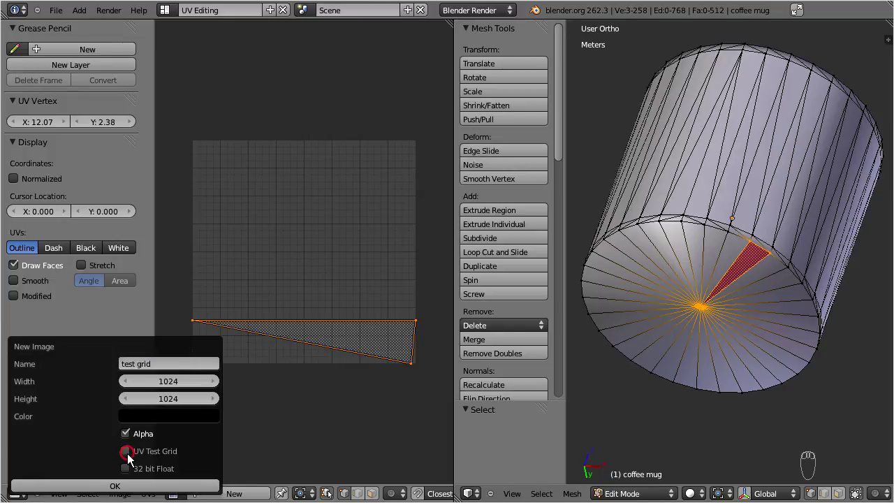
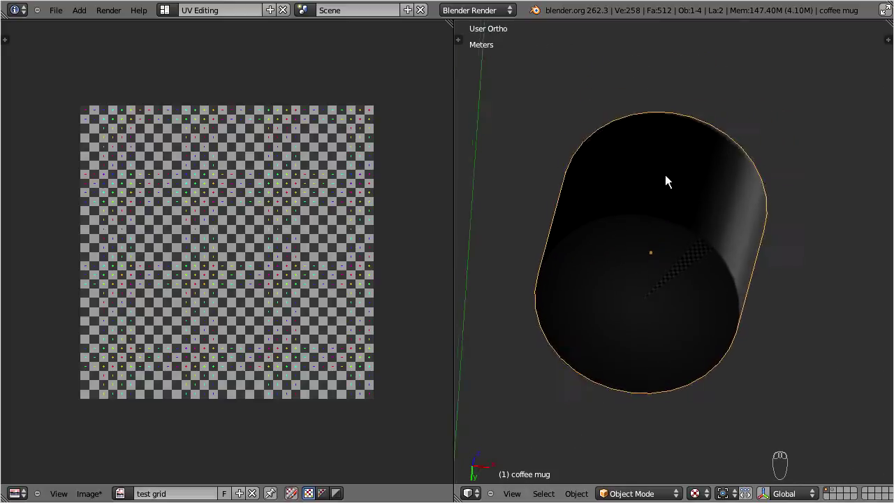
- View the mug with the new 'test grid' checker image and return to Edit Mode so the wedge face shows it
drag(718, 231, 764, 239)
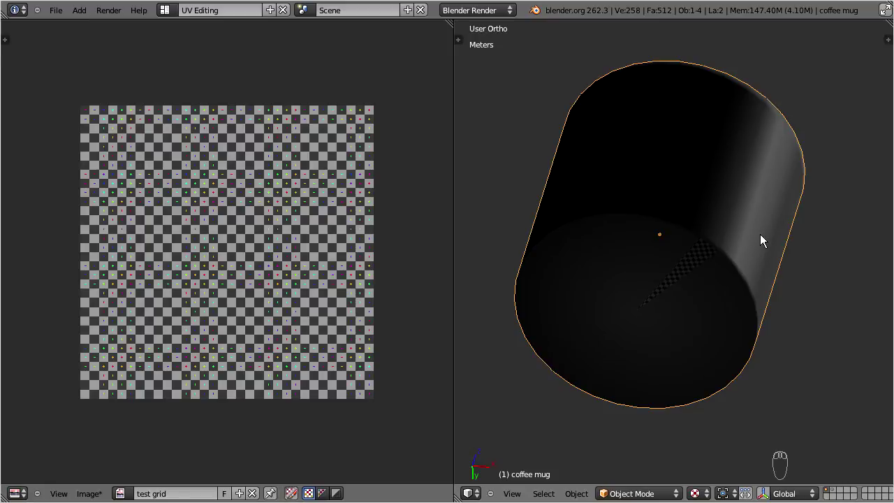
key(Tab)
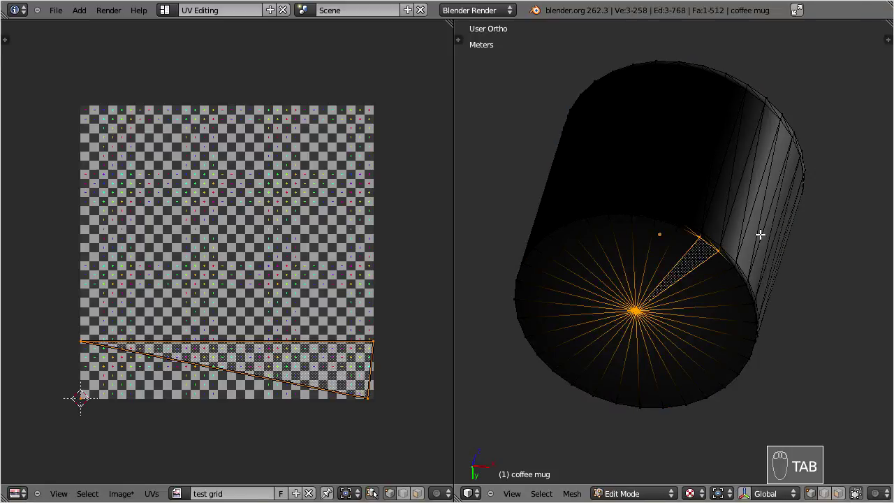